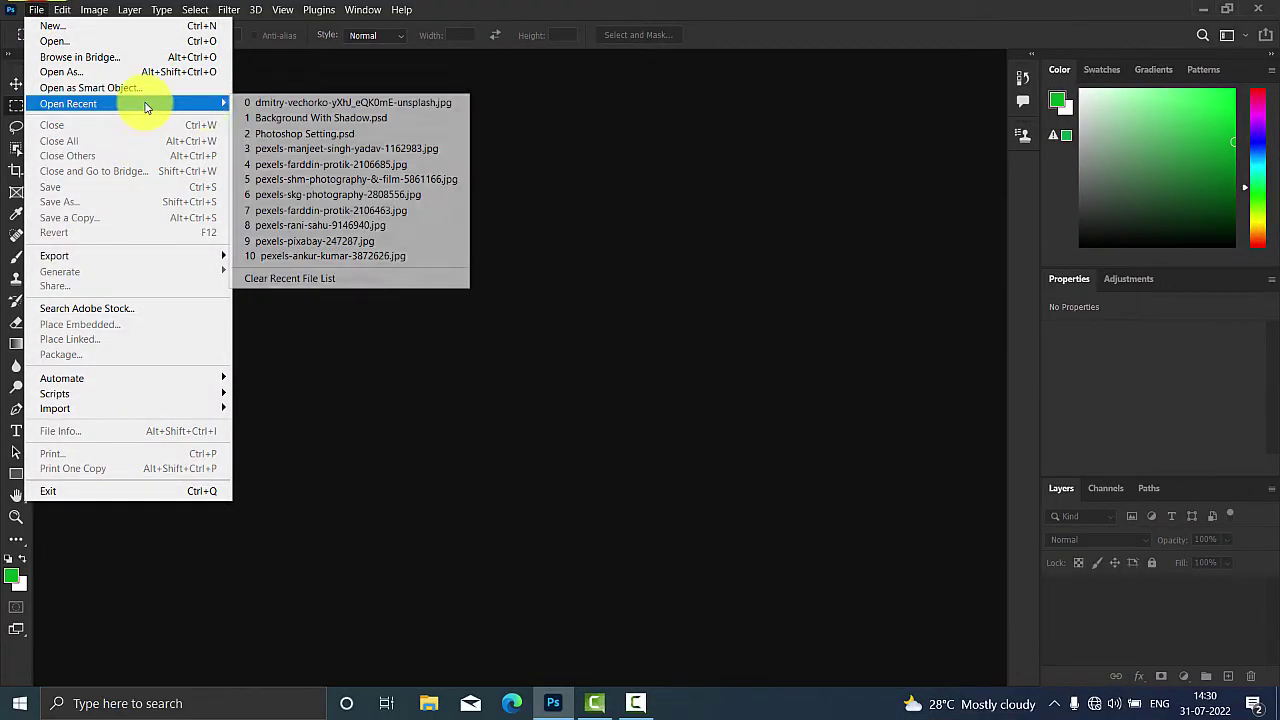
- Open the dmitry-vechorko portrait photo from the recent files list
key(space)
click(256, 109)
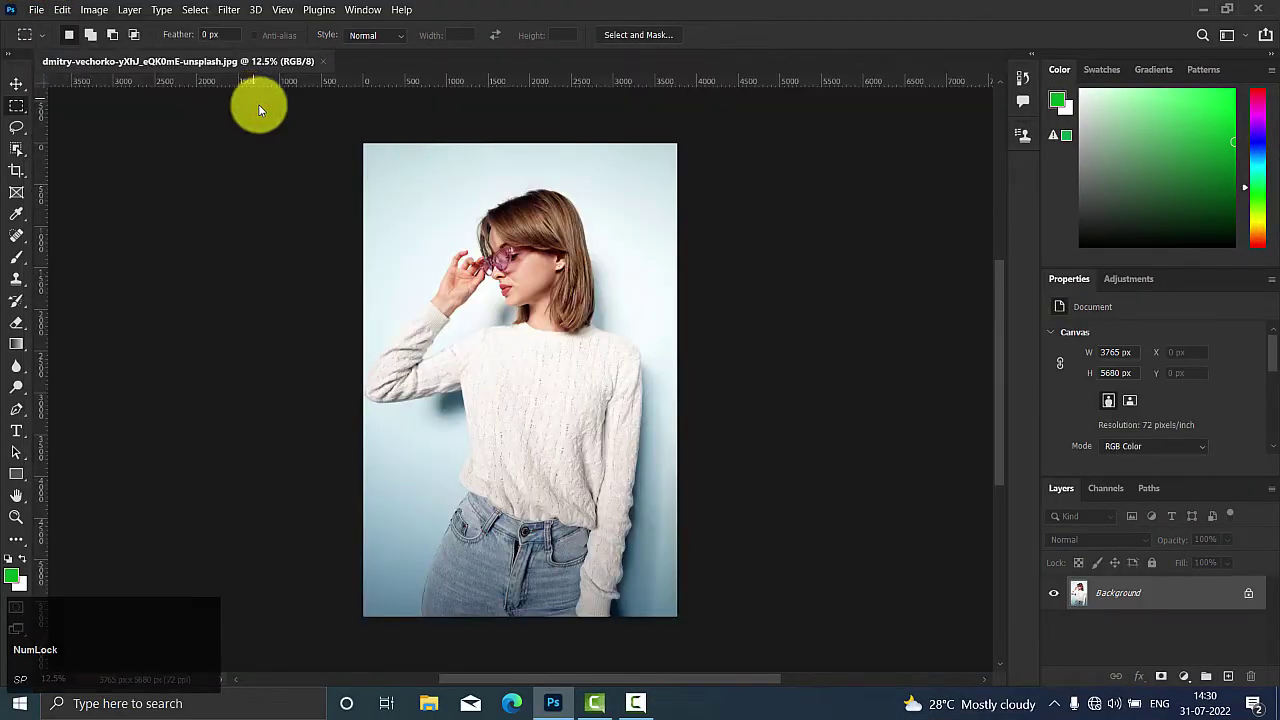
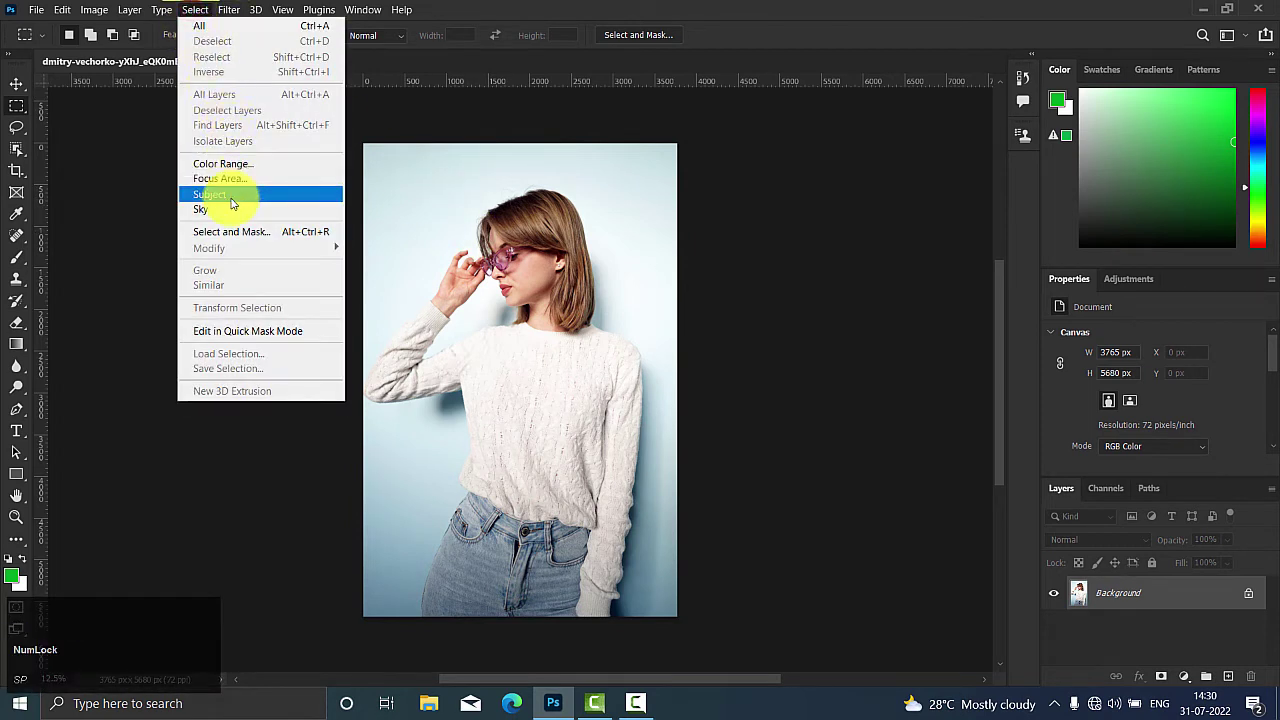
- Select the woman with Select Subject, then invert so only the pale background is selected
click(233, 208)
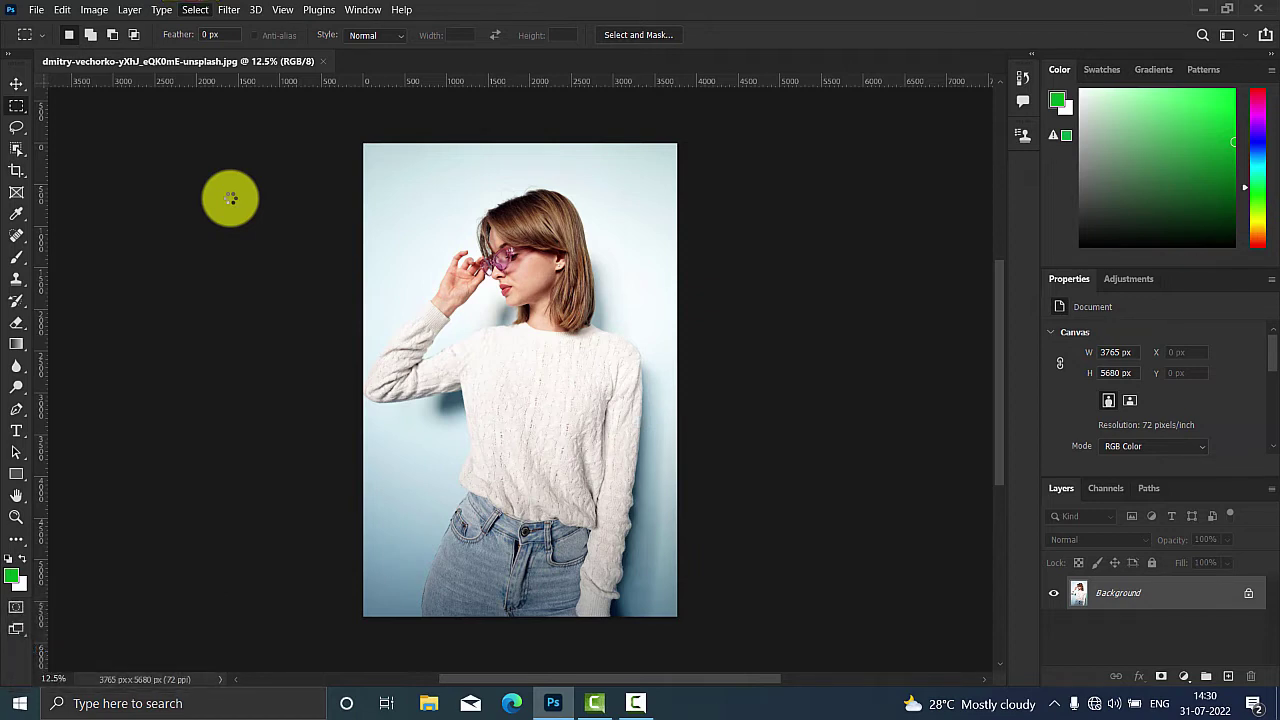
key(ctrl+shift+i)
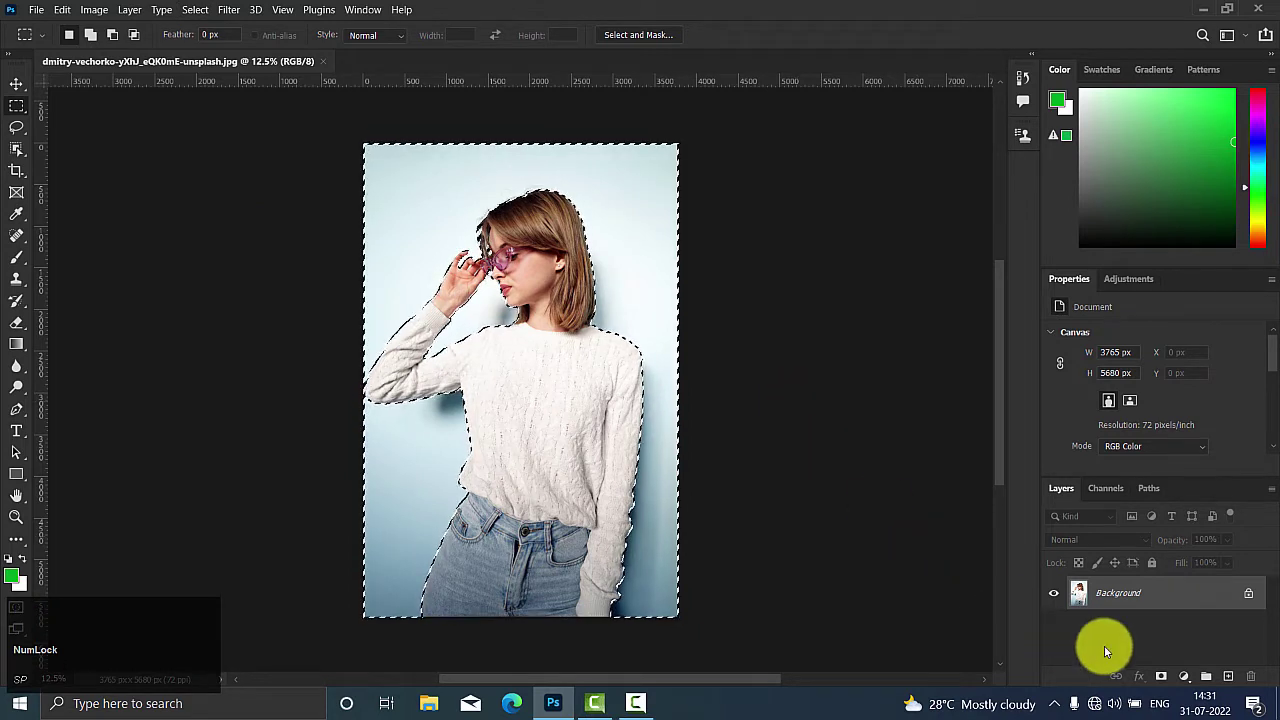
- Add a Solid Color fill layer in teal (#00a983) over the selected background
click(1187, 677)
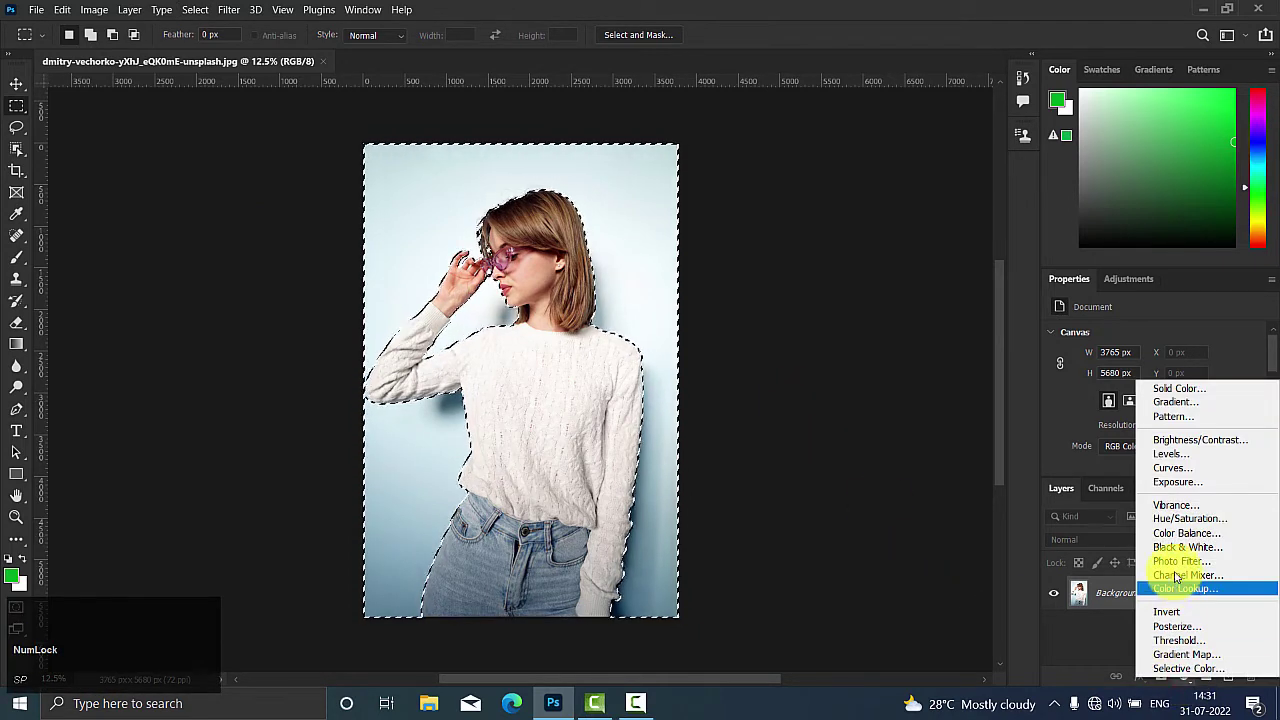
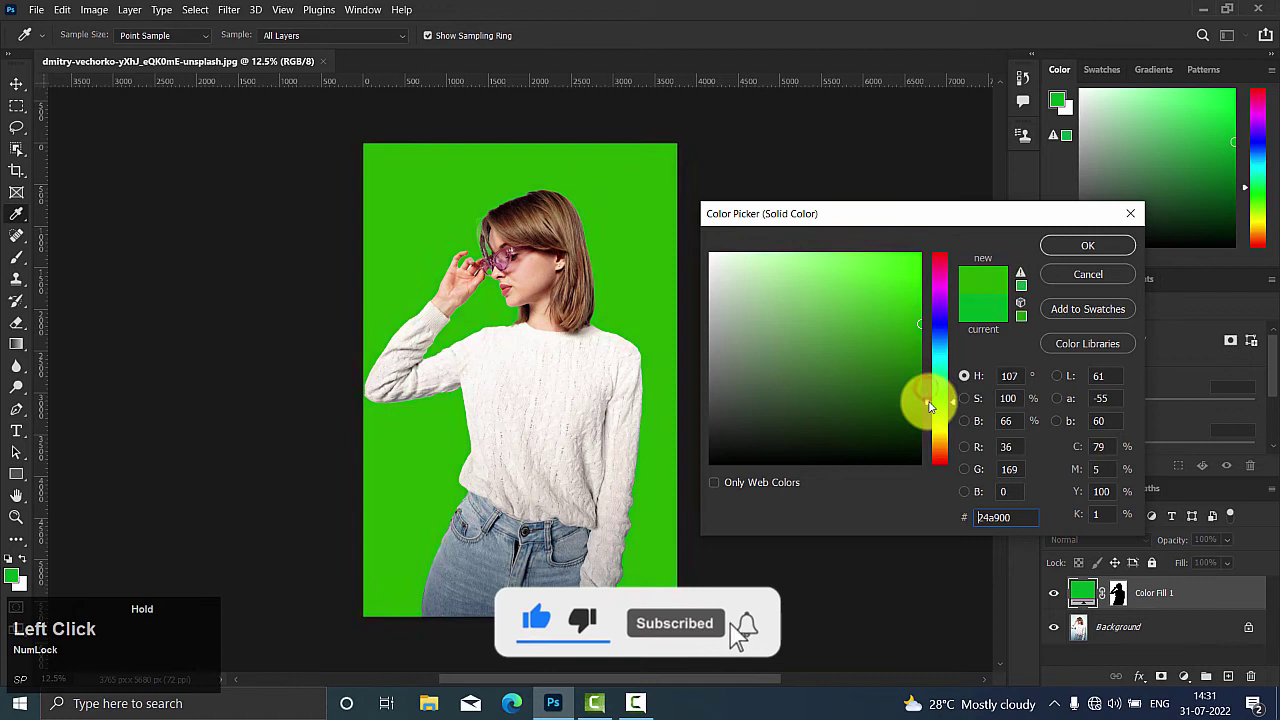
click(938, 360)
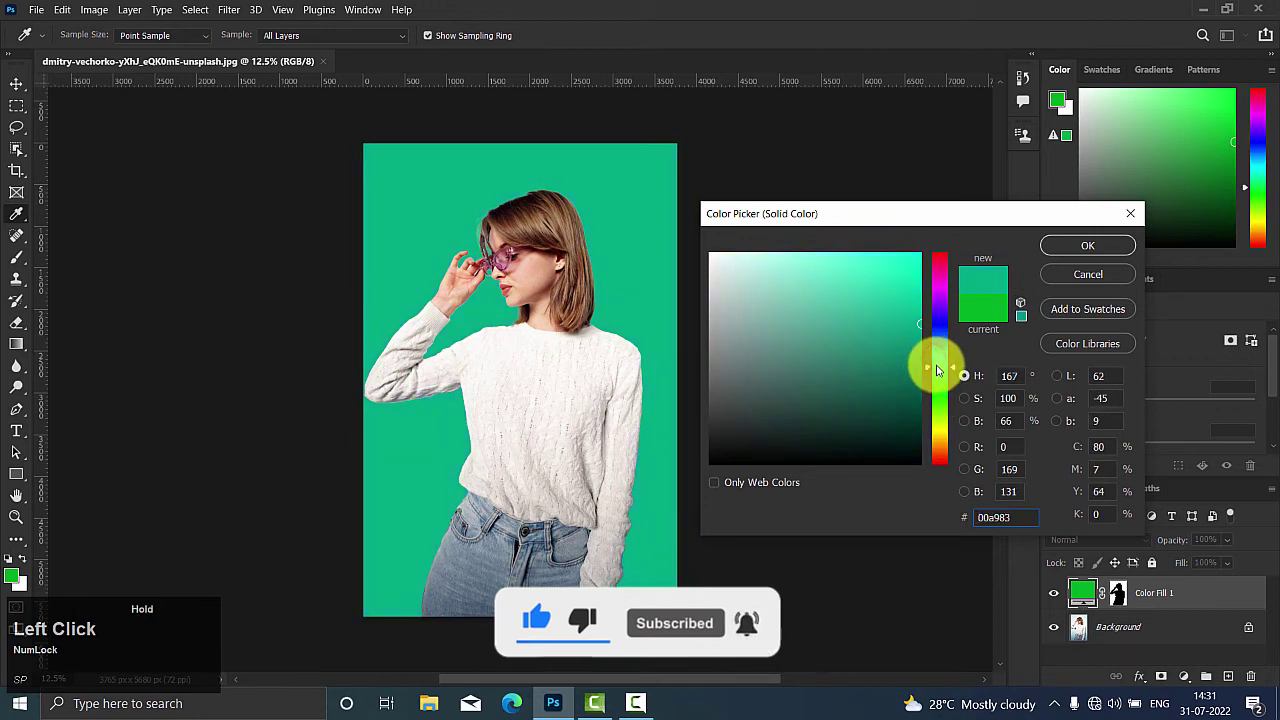
click(941, 362)
click(1066, 262)
- Set Color Fill 1 to Multiply blending and fine-tune its hue in the Color Picker
click(1073, 546)
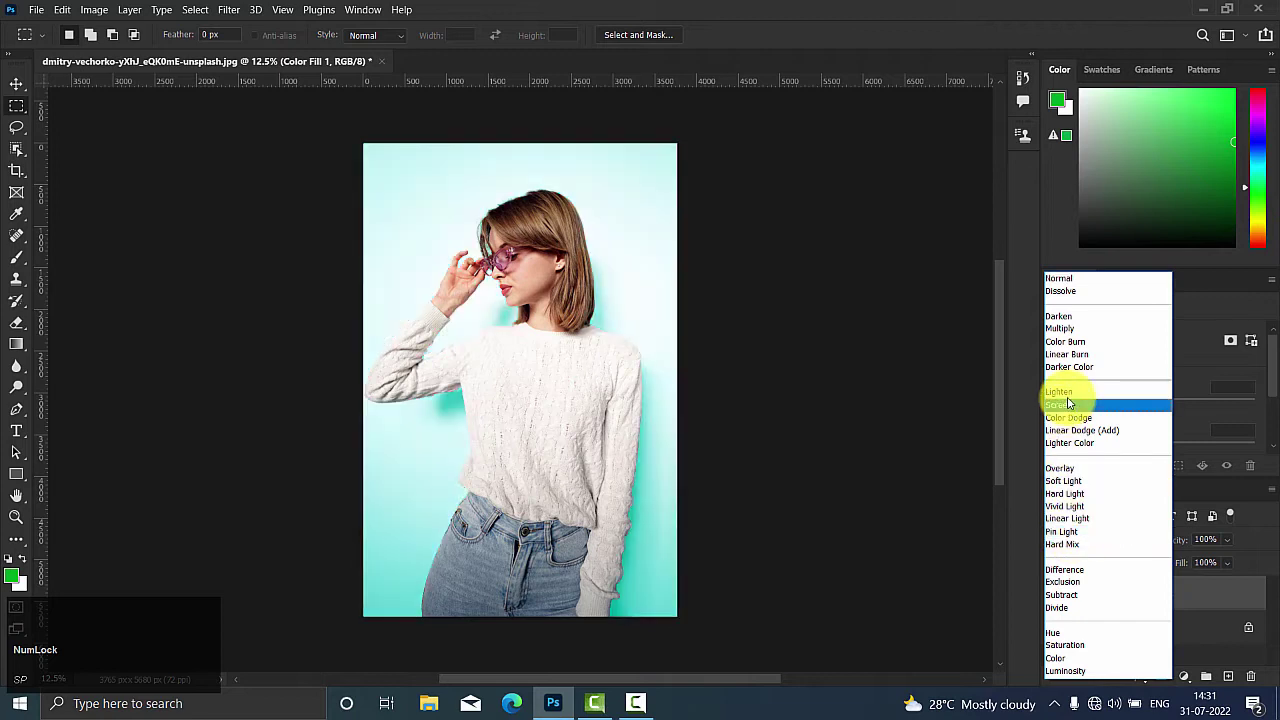
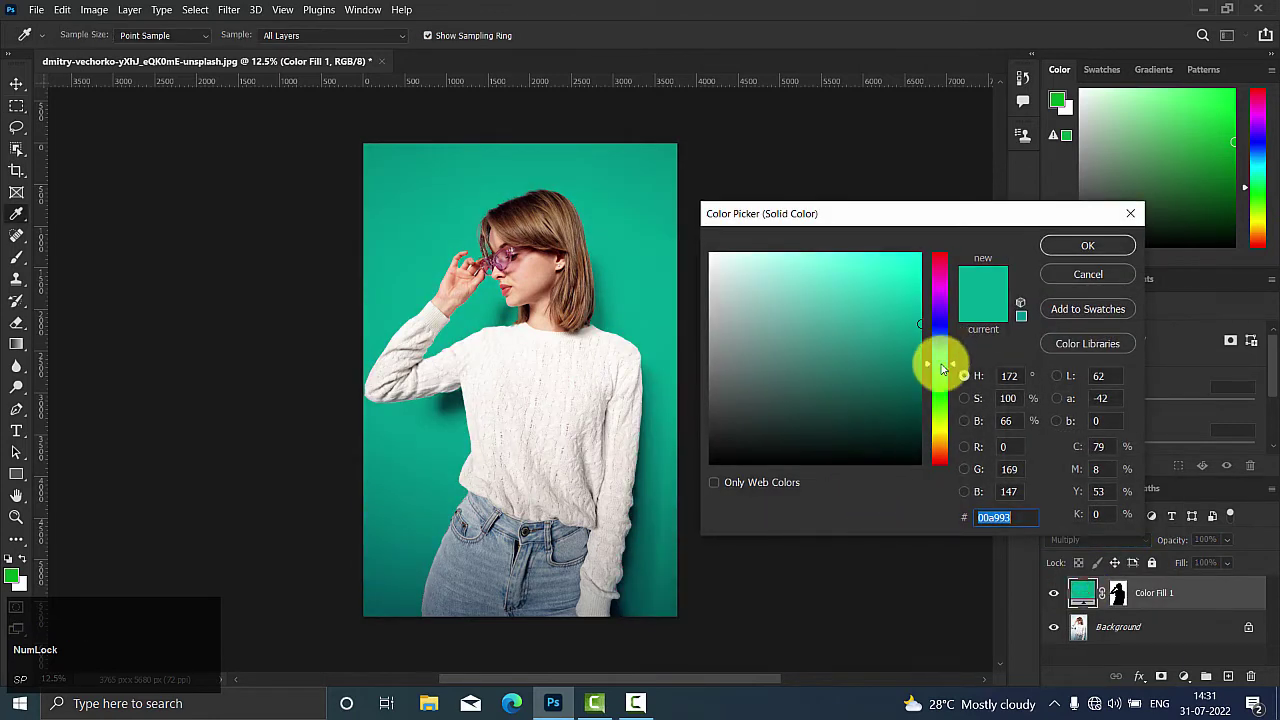
drag(957, 372, 943, 362)
click(946, 369)
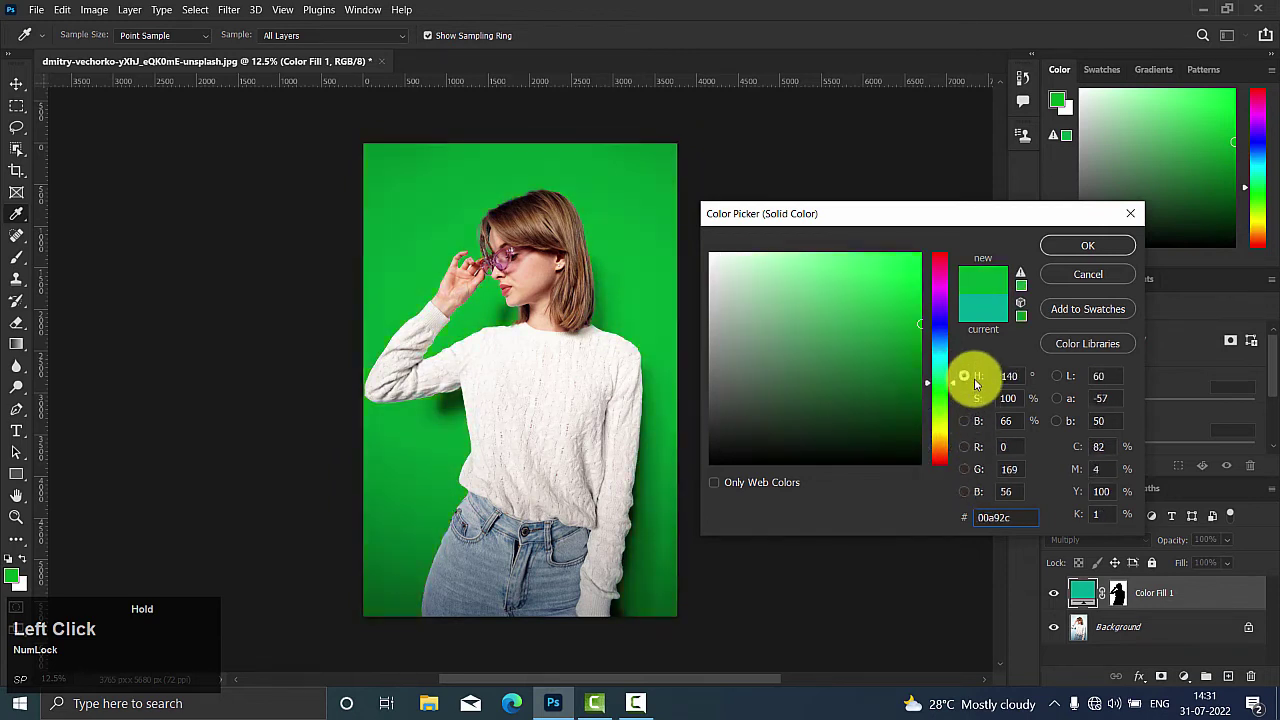
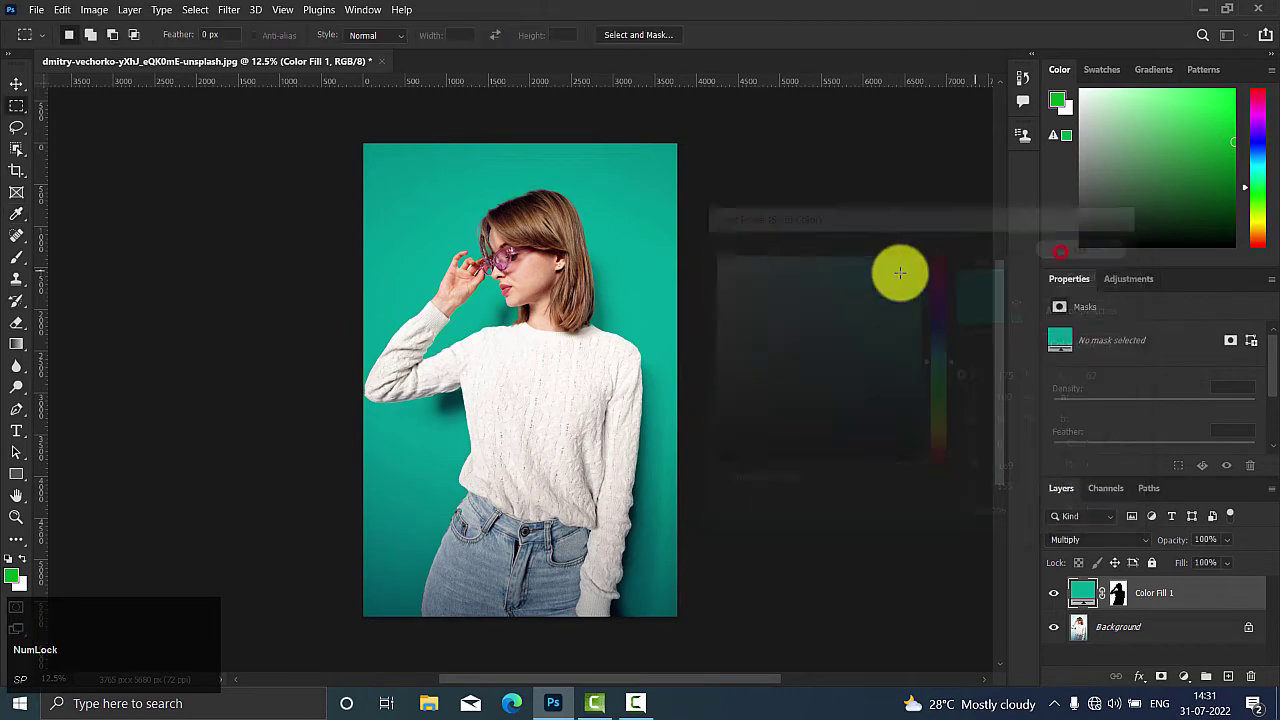
- Duplicate the edited image and arrange original and teal copy 2-up Vertical
key(alt+i)
key(alt+d)
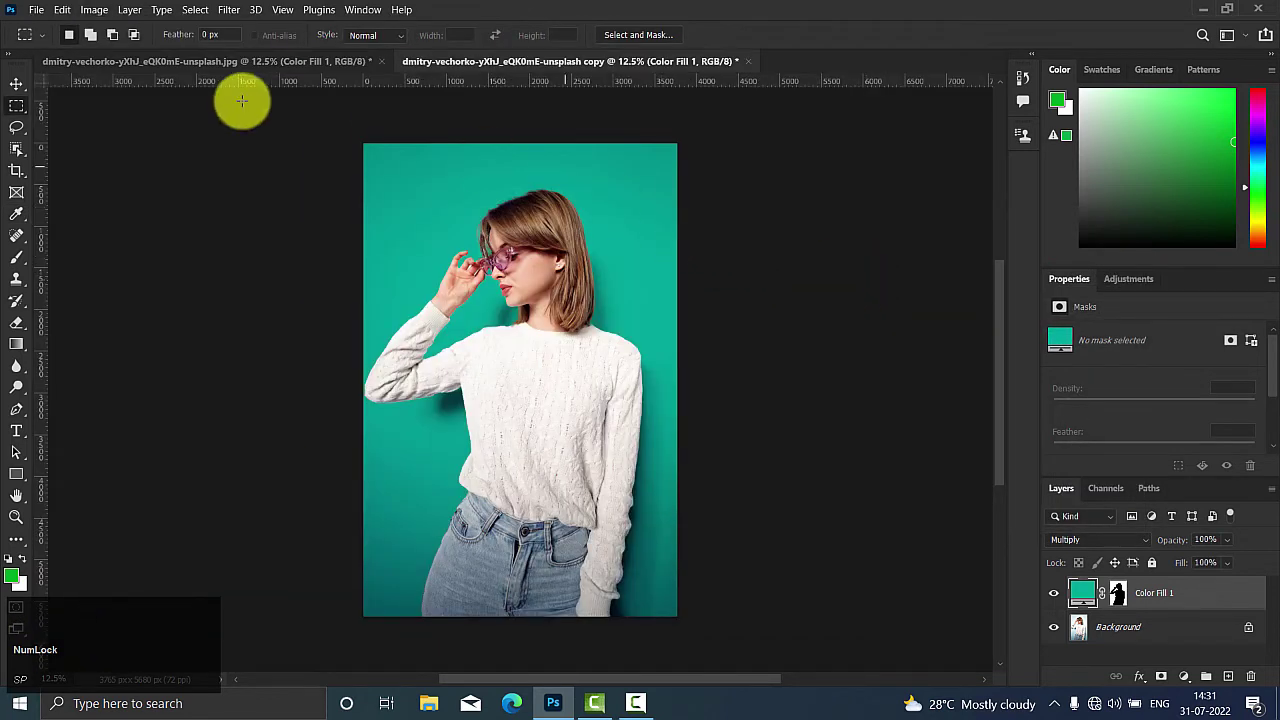
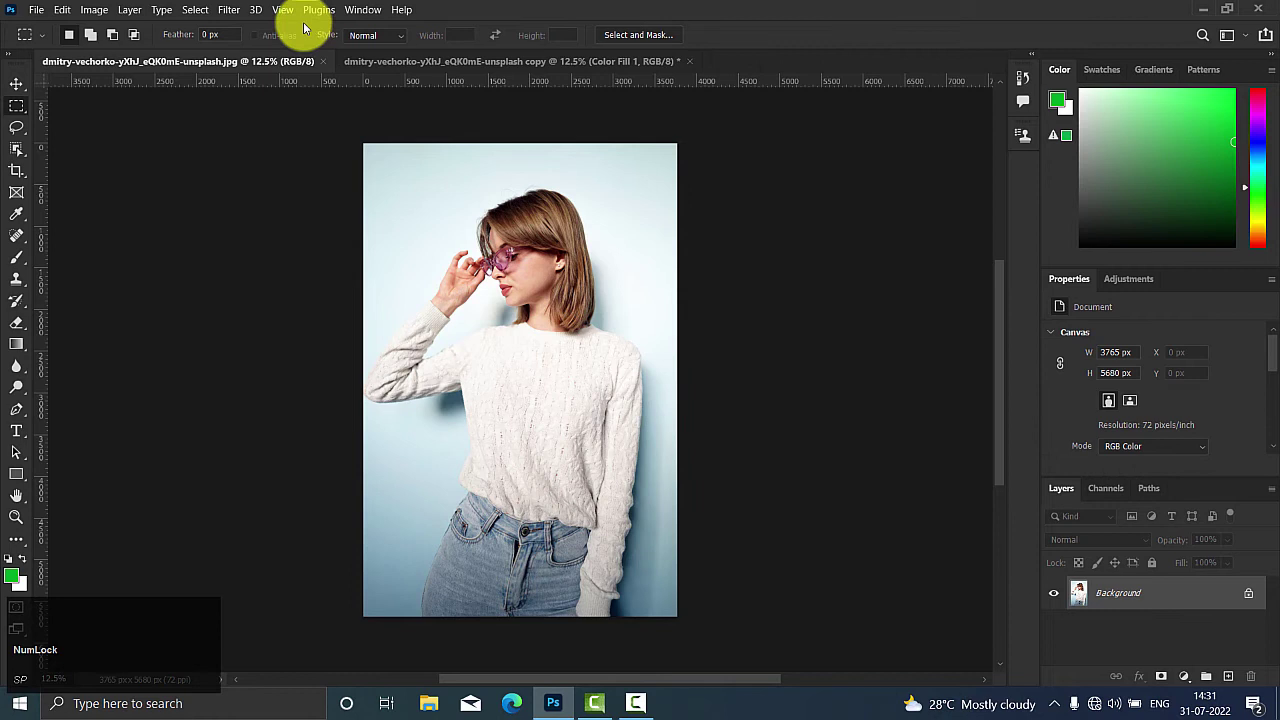
click(366, 15)
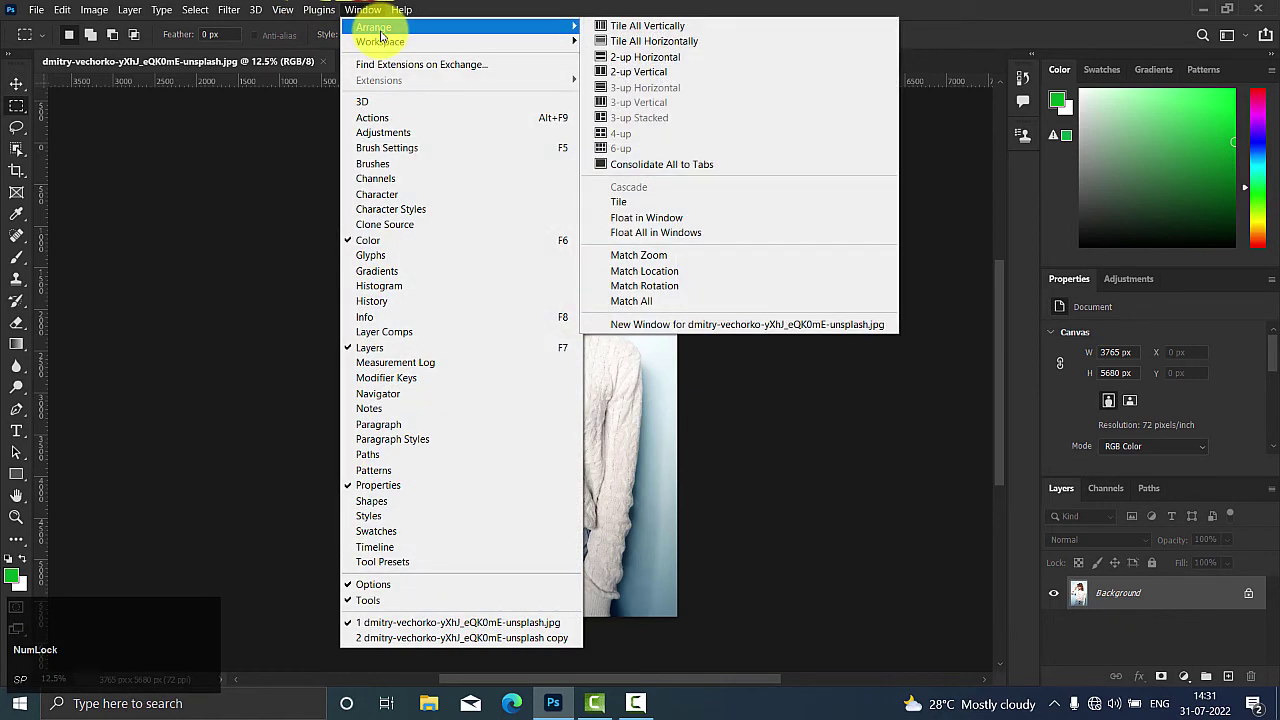